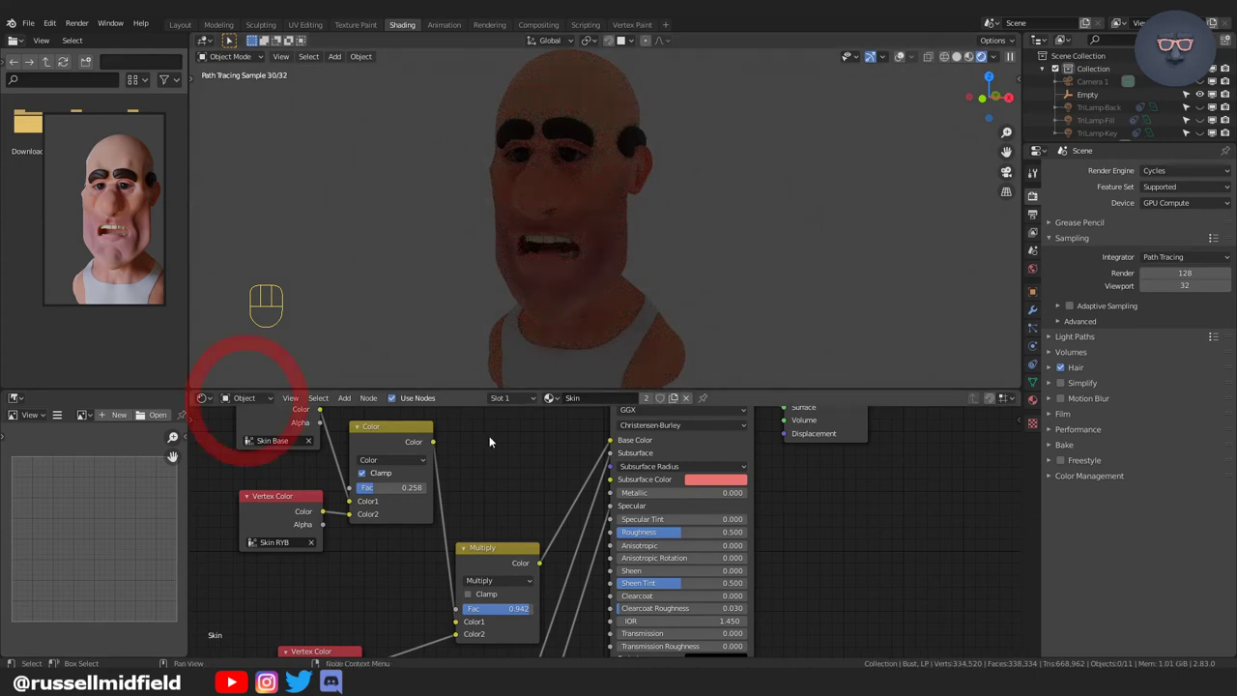
Switch the Shader Editor's data type from Object to World so the world nodes show.
drag(256, 406, 258, 434)
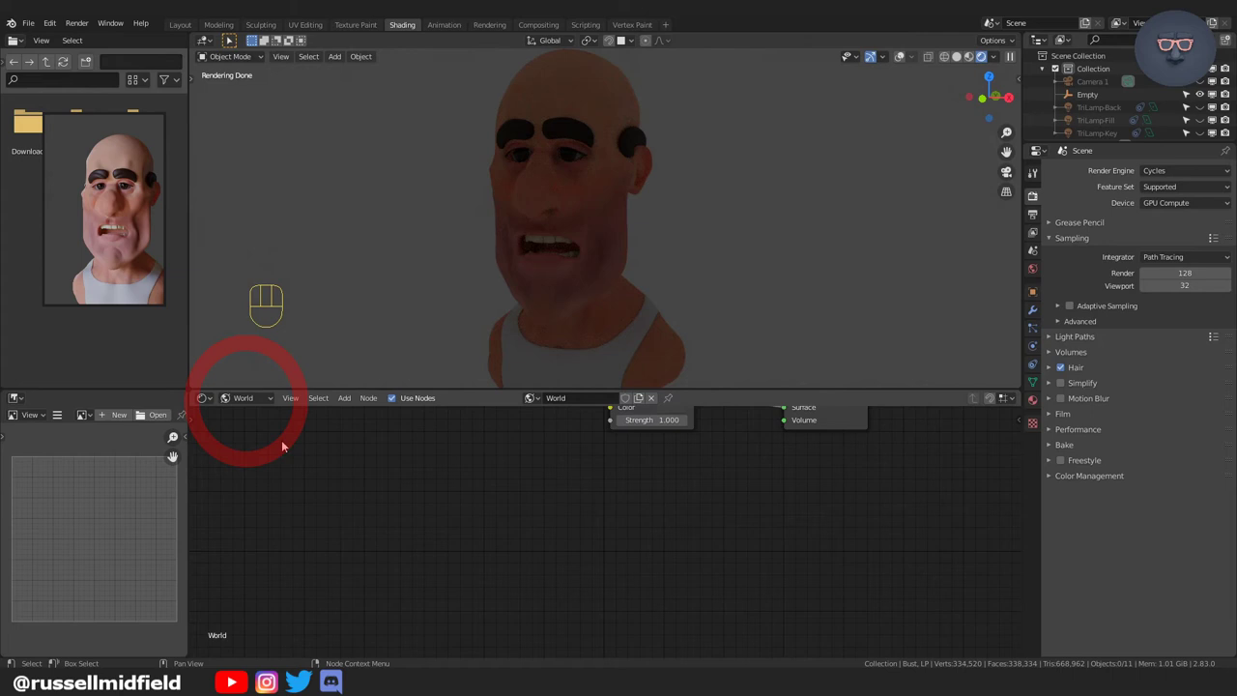
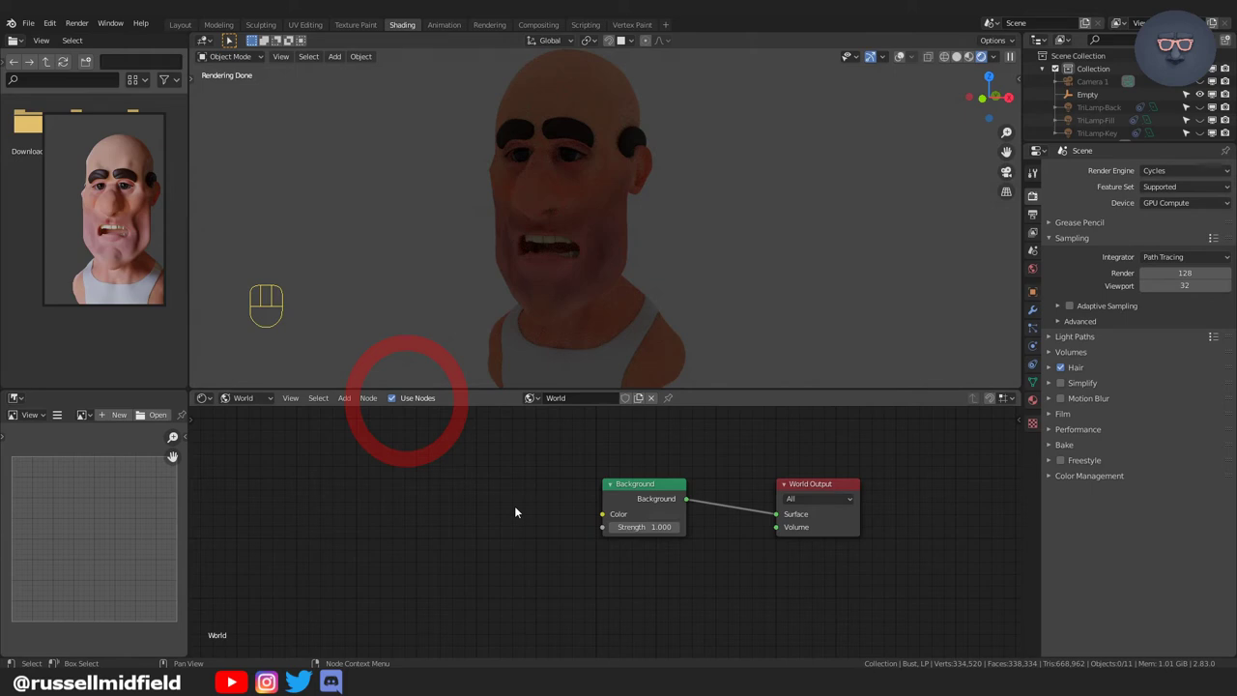
Add an Environment Texture with mutianyu_2k.hdr and wire its Color into Background Color.
key(shift+a)
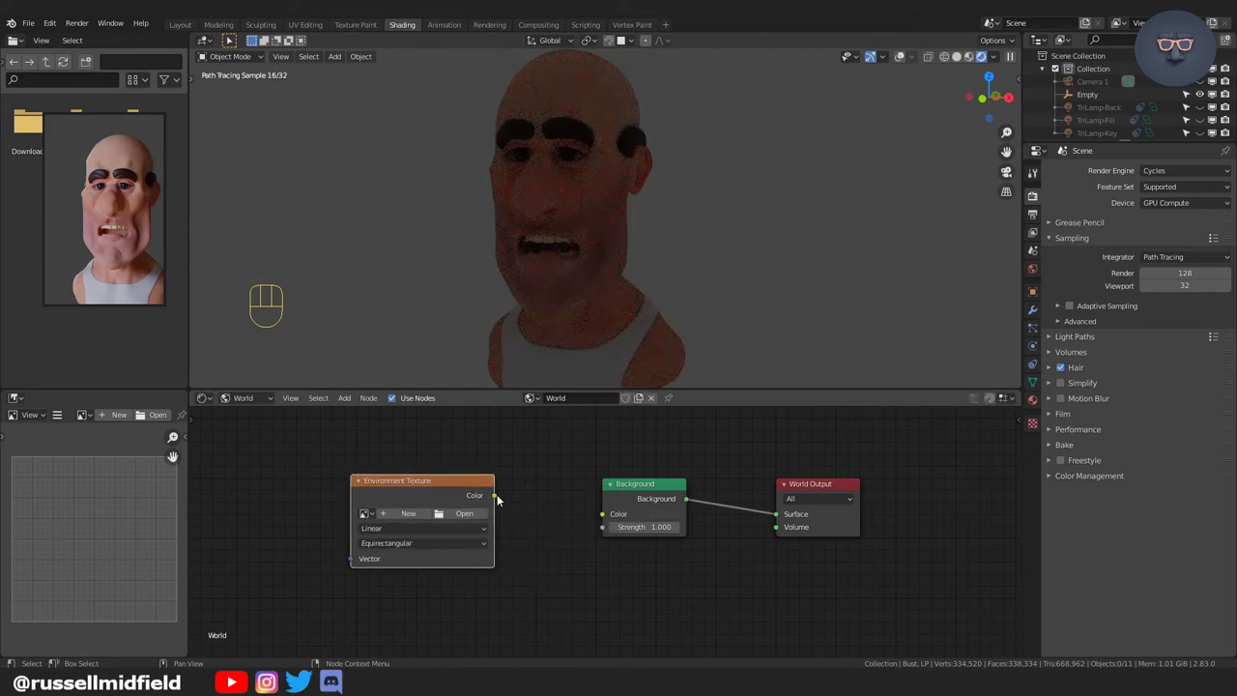
drag(504, 501, 614, 518)
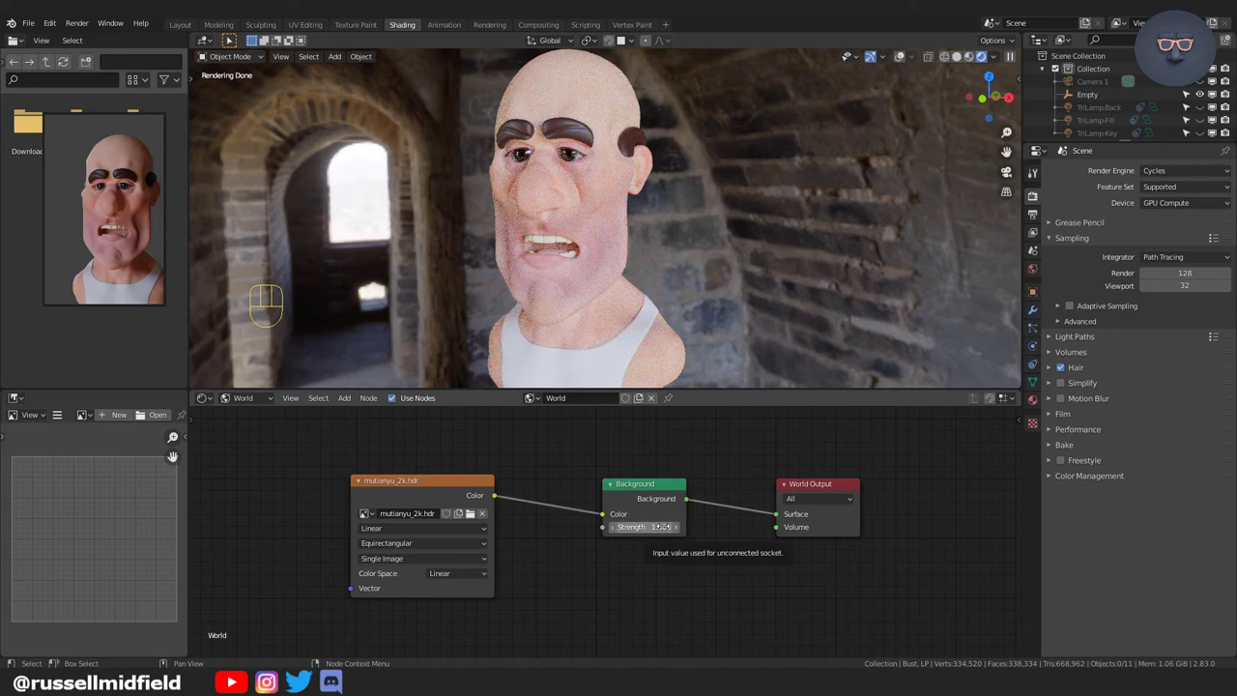
drag(790, 230, 840, 228)
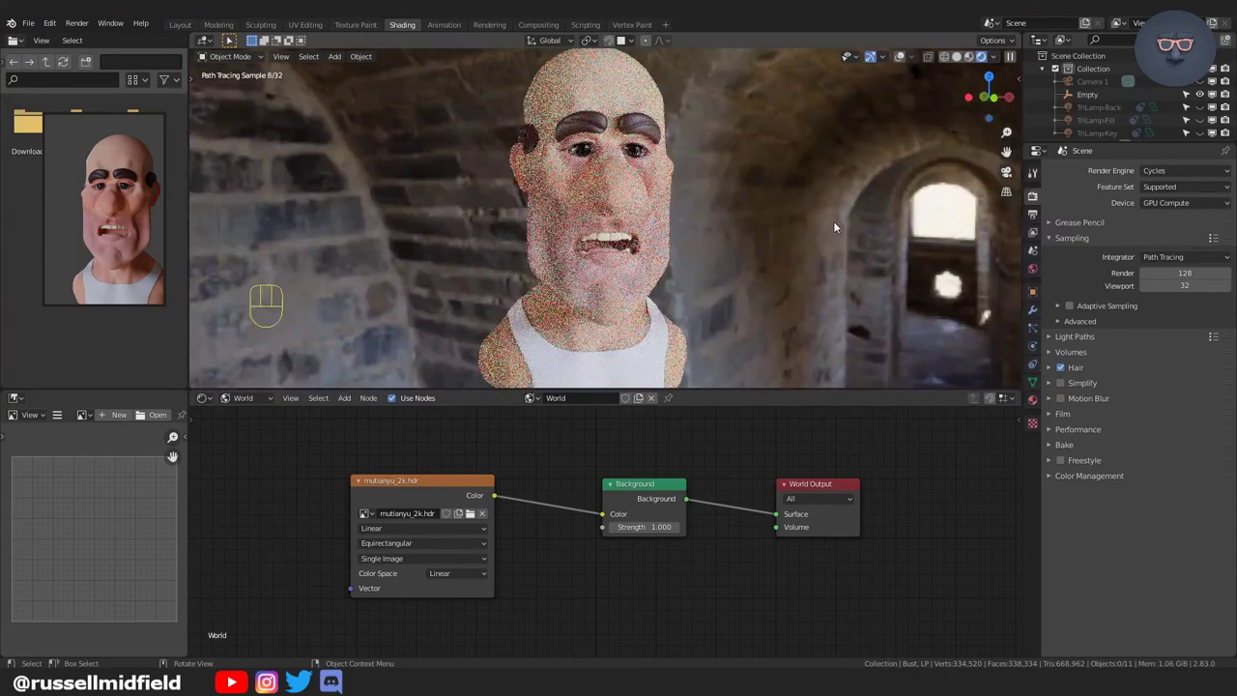
drag(819, 227, 772, 232)
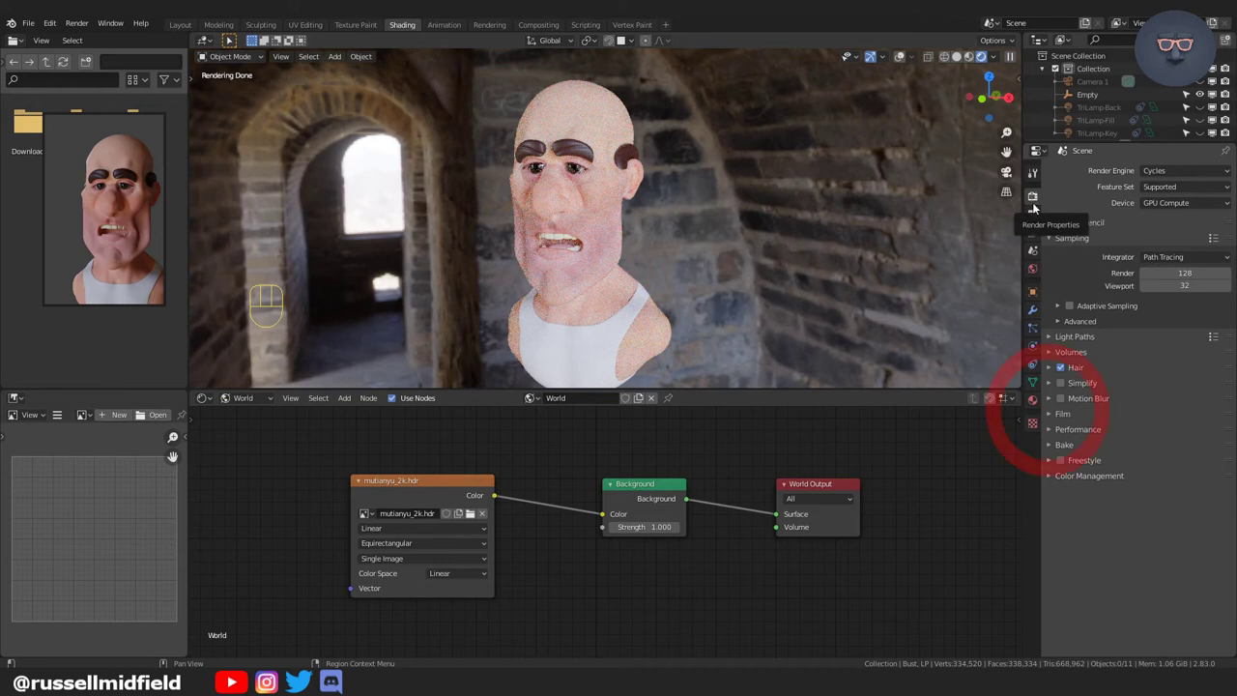
Enable Film > Transparent in Render Properties so the bust renders over a transparent background.
click(1057, 421)
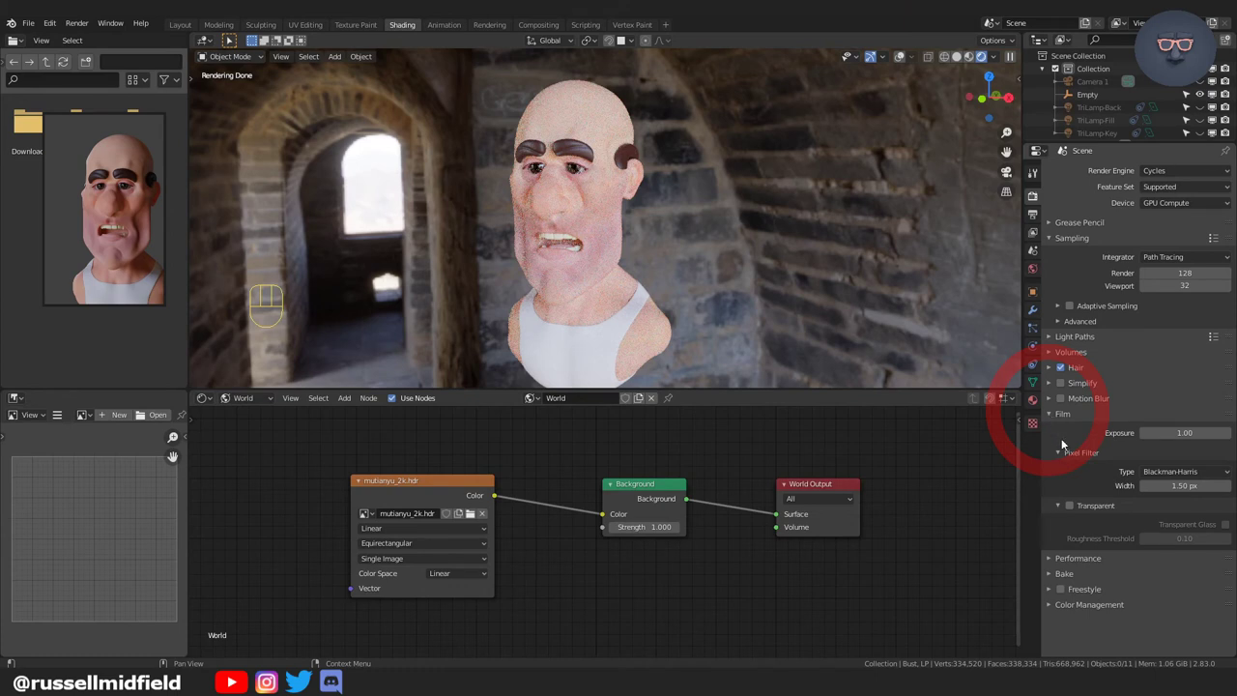
click(1076, 514)
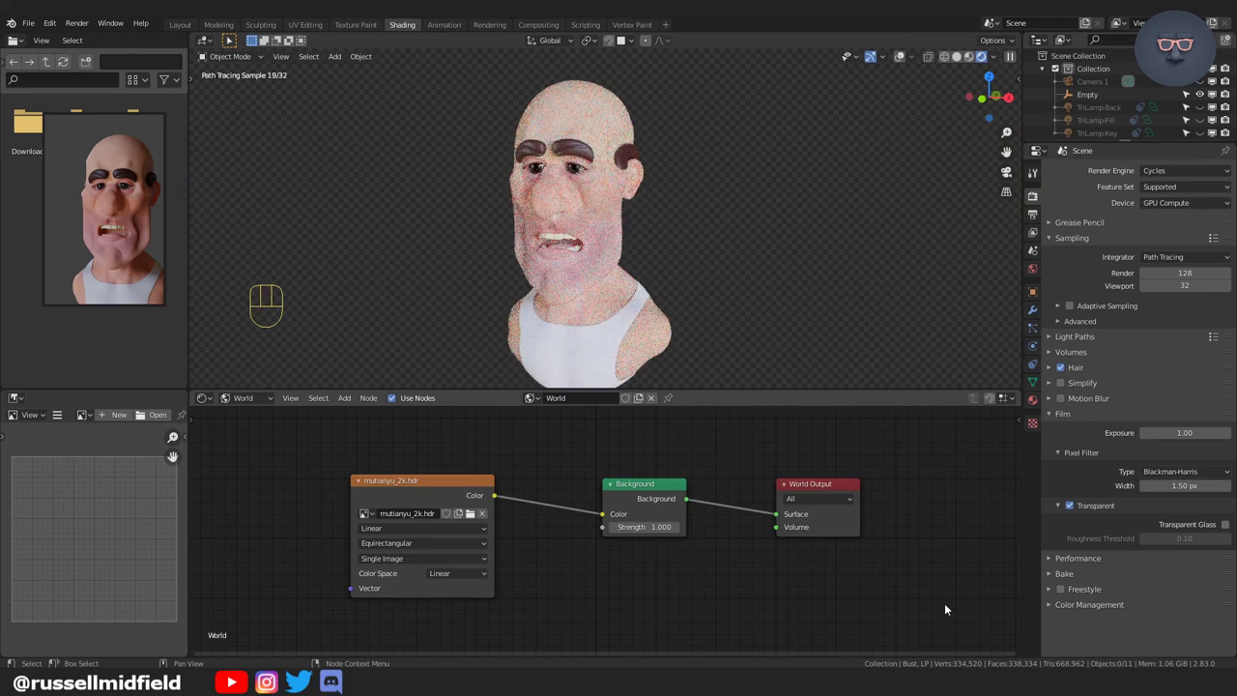
drag(722, 292, 717, 294)
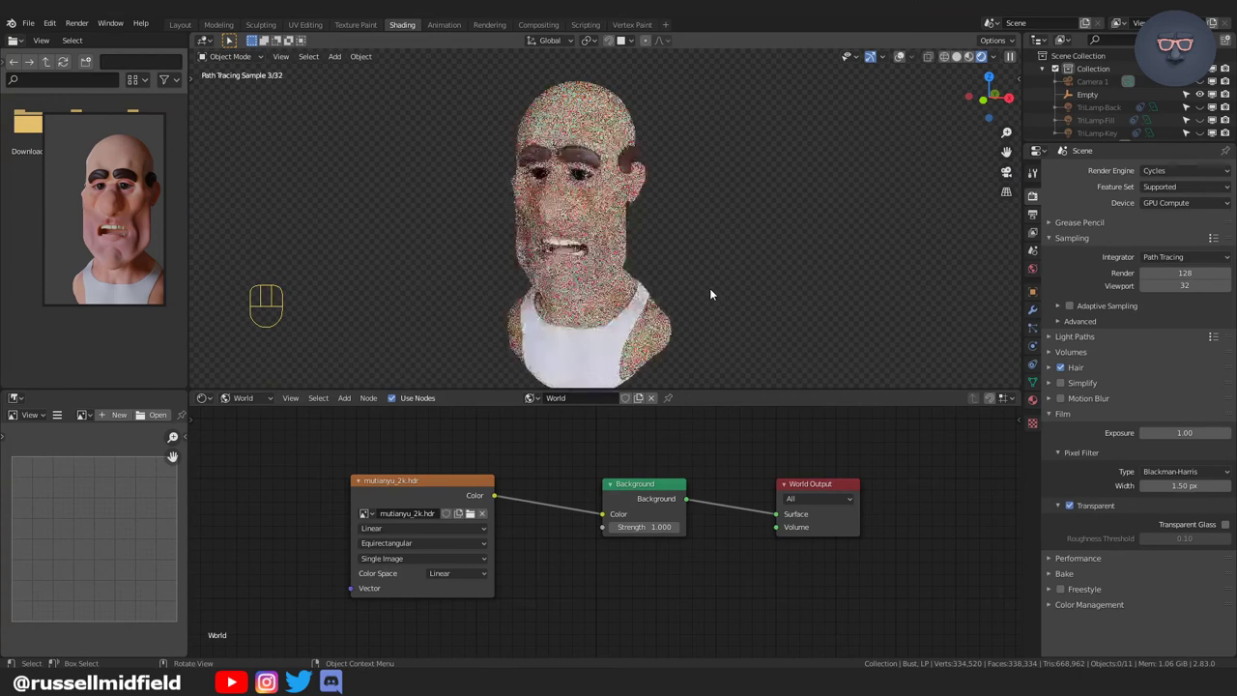
middle_click(717, 292)
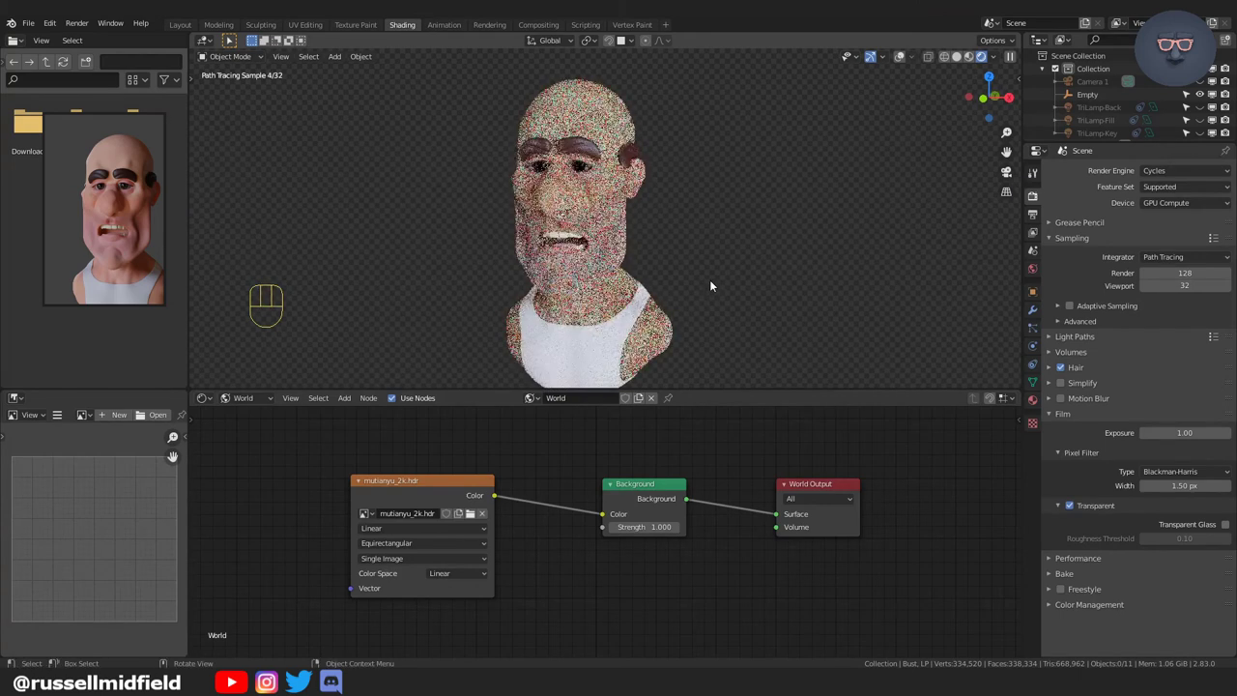
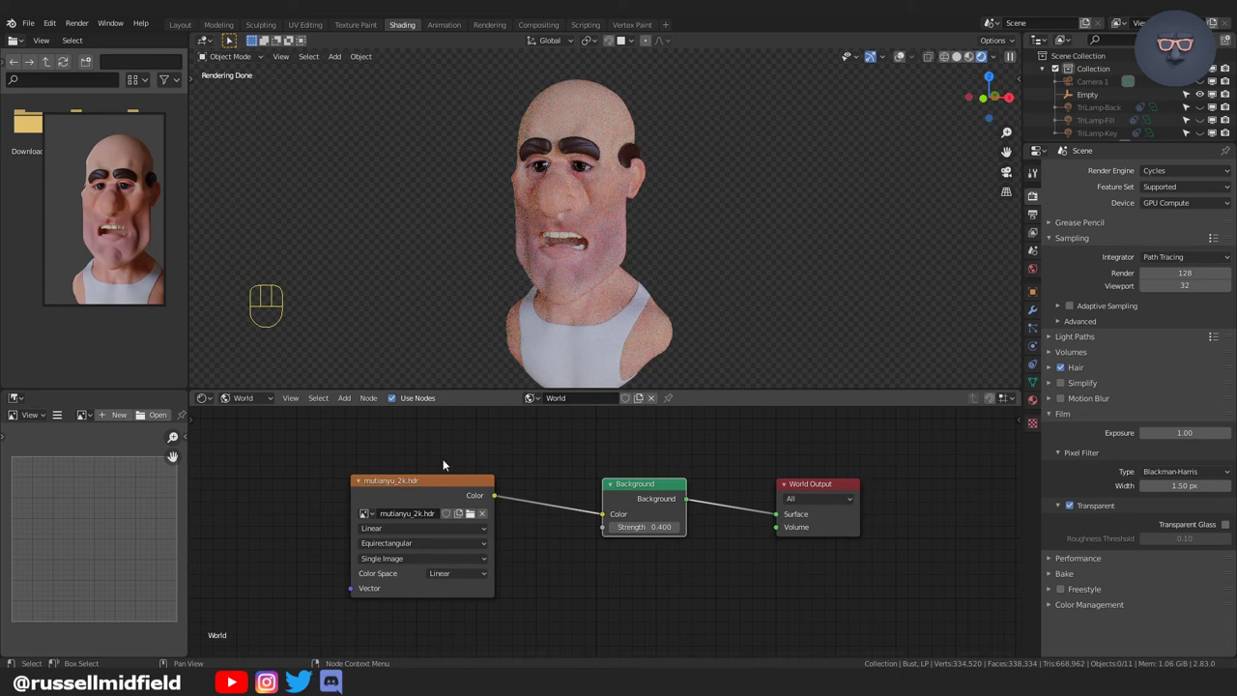
Add Texture Coordinate and Mapping nodes (Node Wrangler Ctrl+T) feeding the HDRI's vector input.
drag(451, 466, 600, 458)
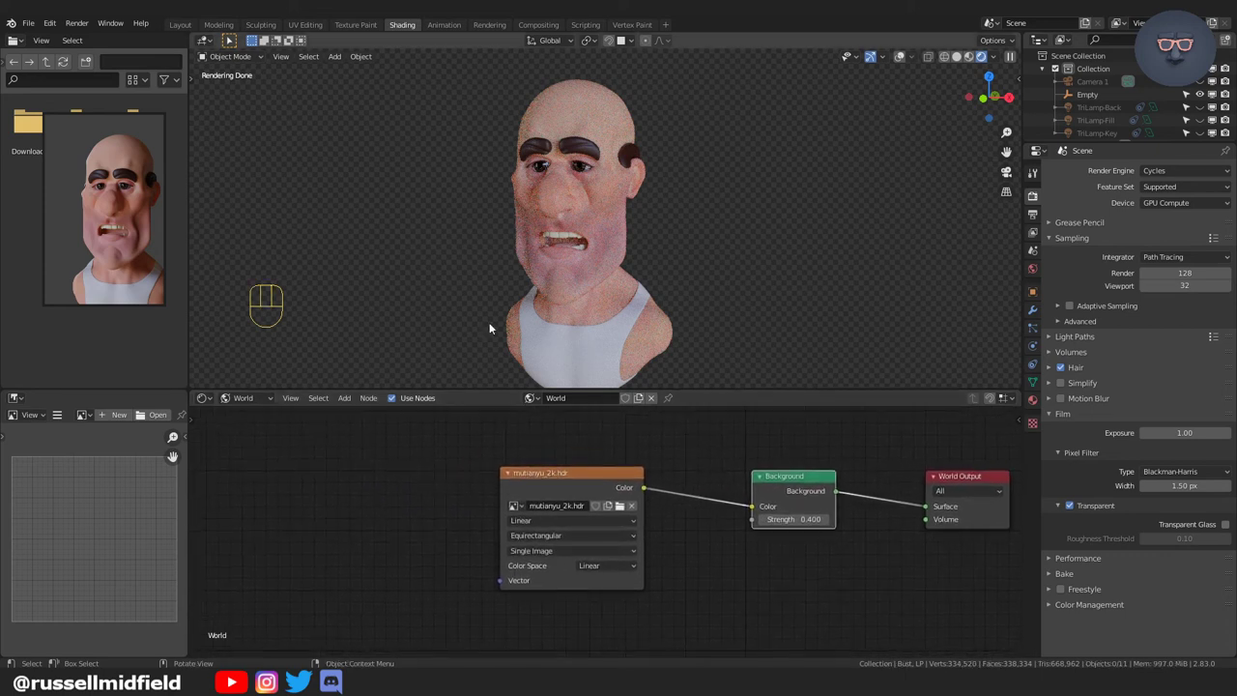
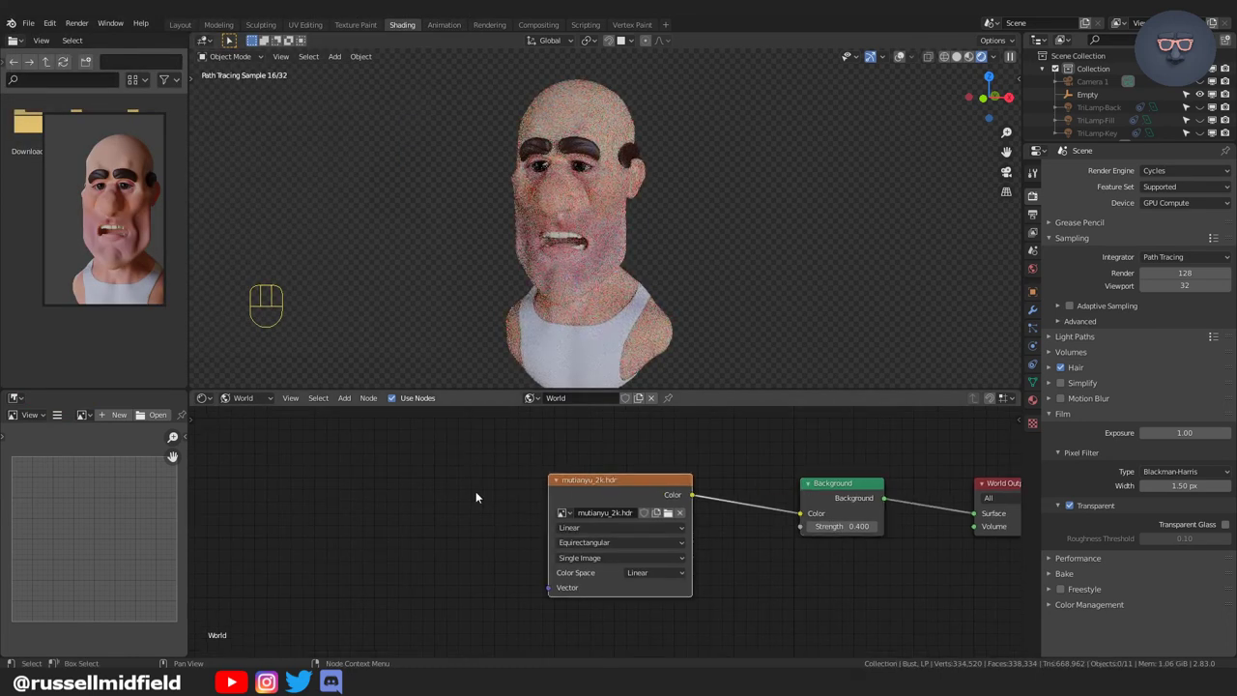
key(ctrl+t)
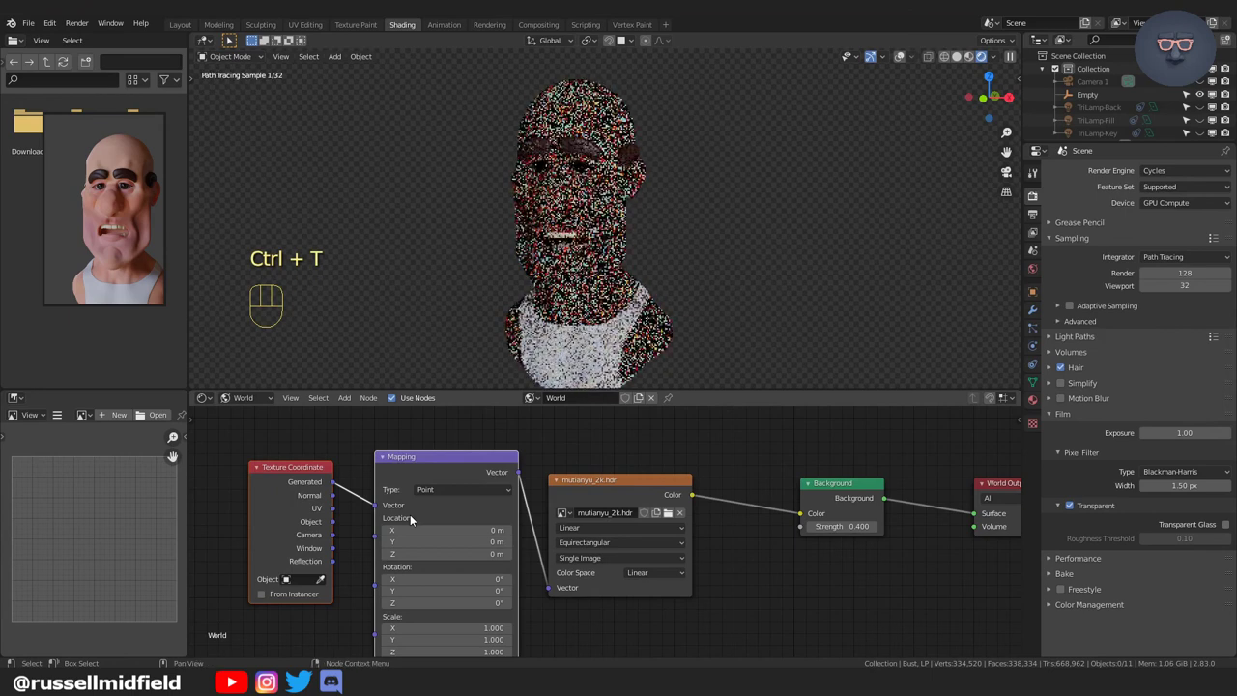
drag(610, 540, 587, 510)
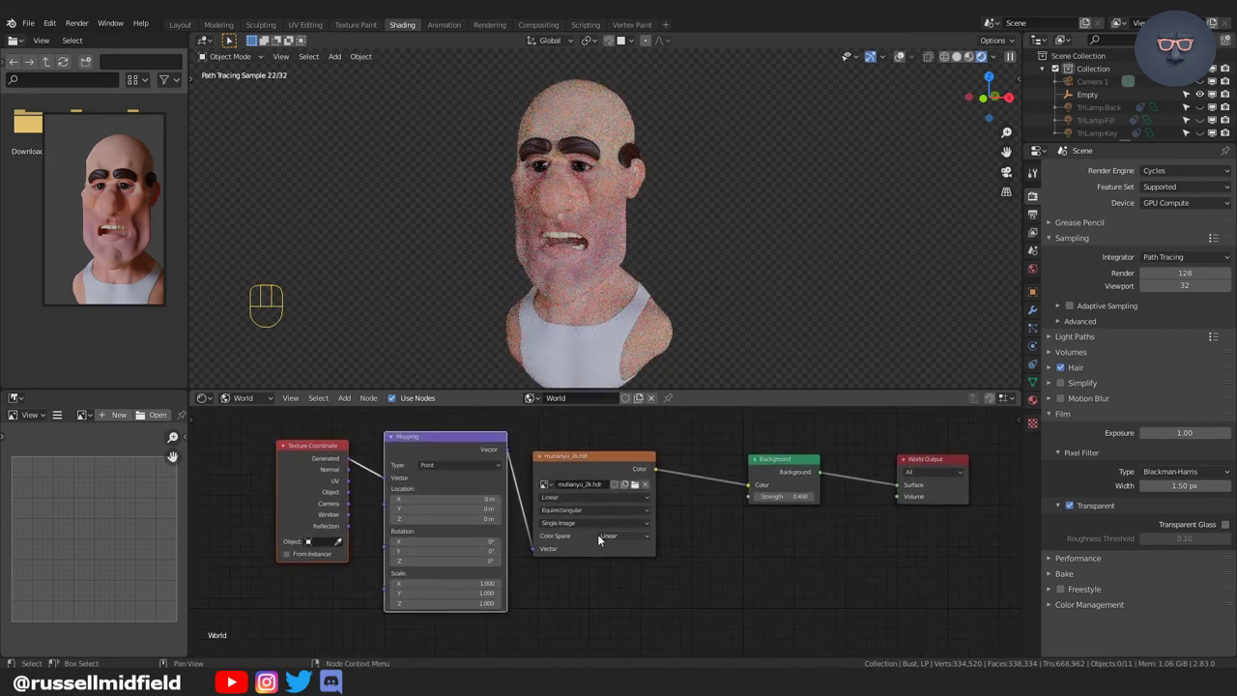